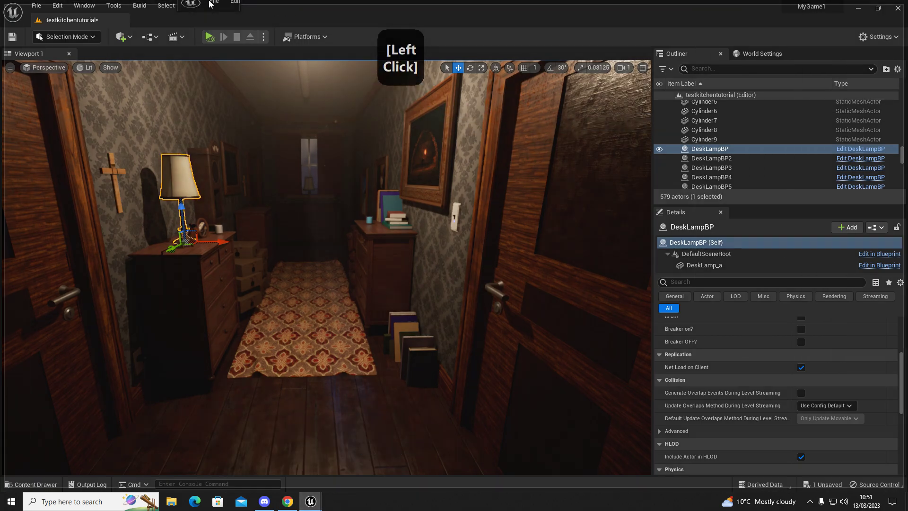
Step: Review DeskLampBP's Event Graph with its lamp on/off sound, material and light logic
right_click(302, 214)
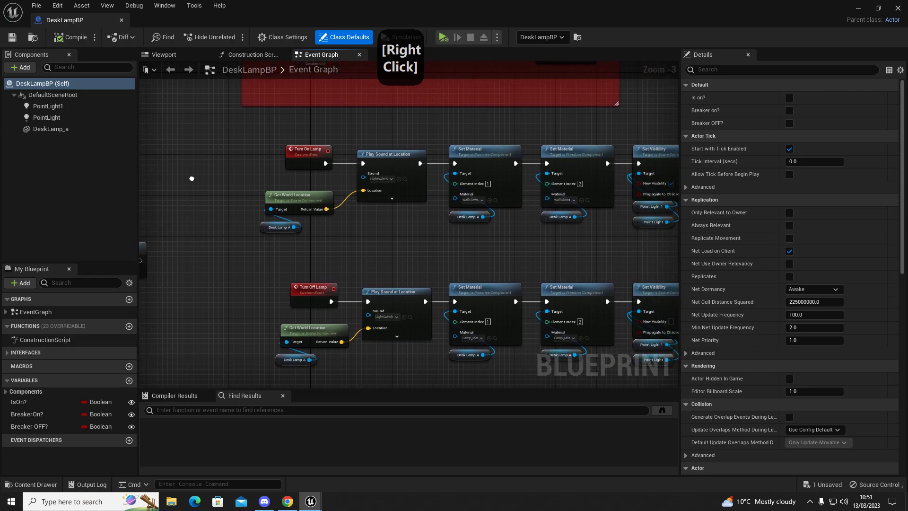
click(271, 147)
right_click(245, 176)
click(555, 129)
right_click(425, 240)
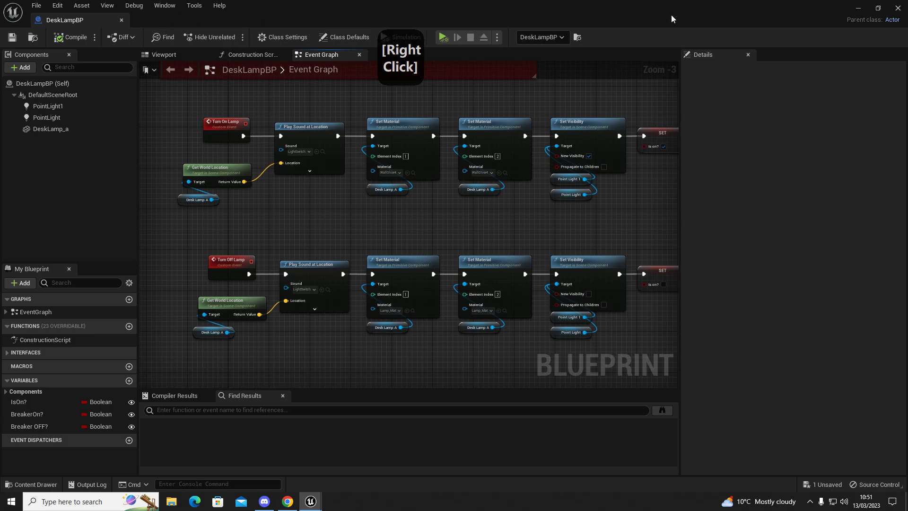
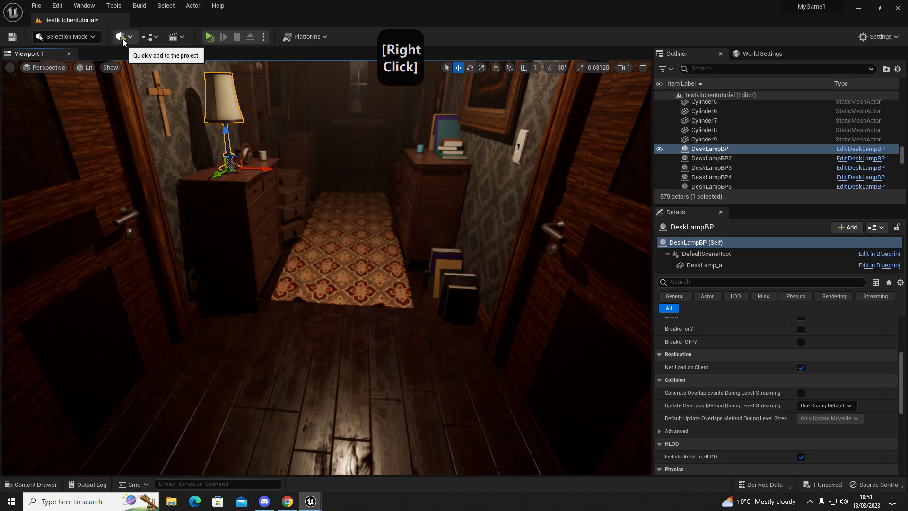
Step: Launch the level blueprint from the Blueprints toolbar menu
click(125, 41)
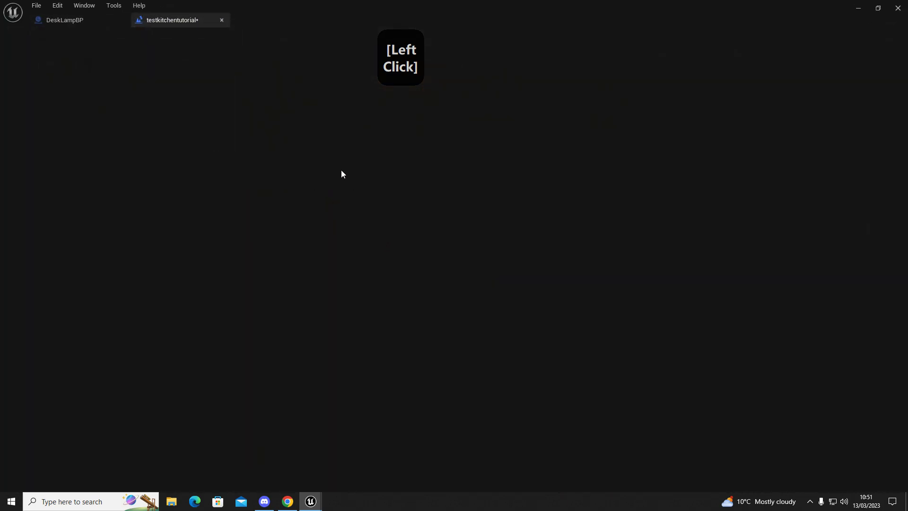
Step: Select TriggerBox2 in the Outliner and bring the level blueprint back up for it
right_click(522, 238)
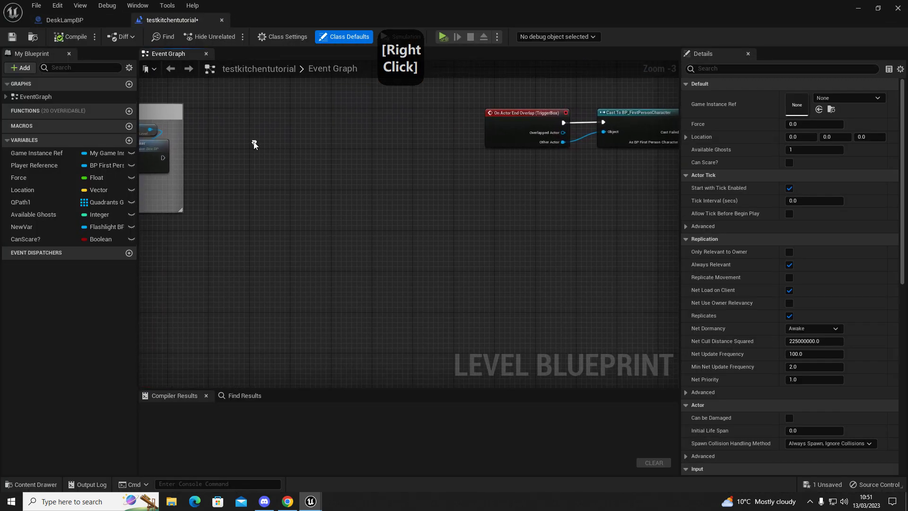
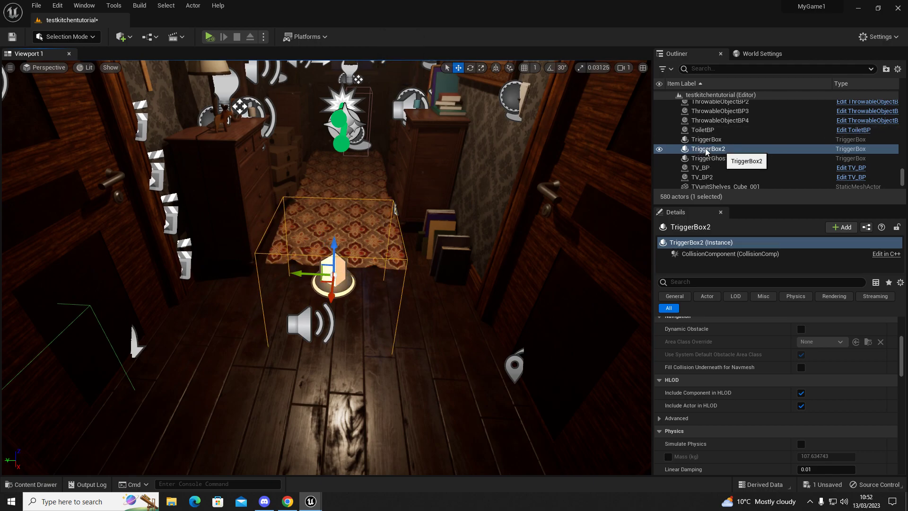
click(315, 504)
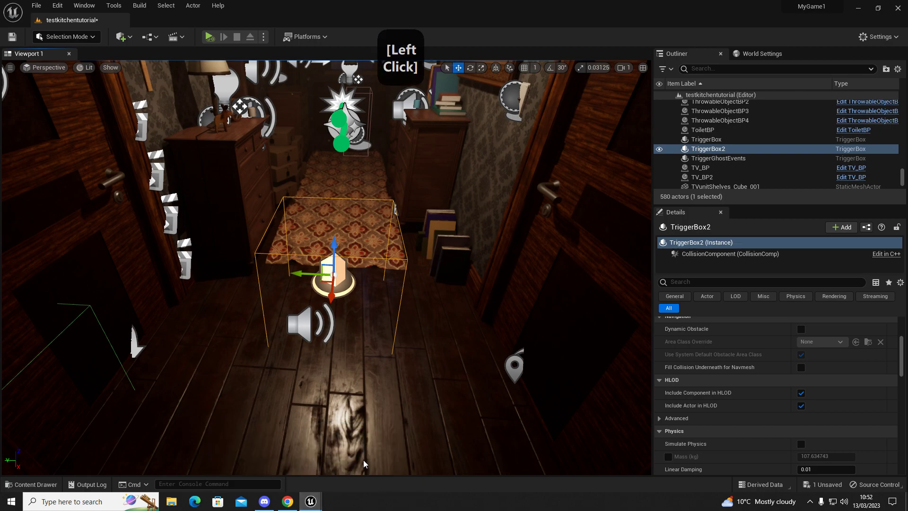
right_click(279, 205)
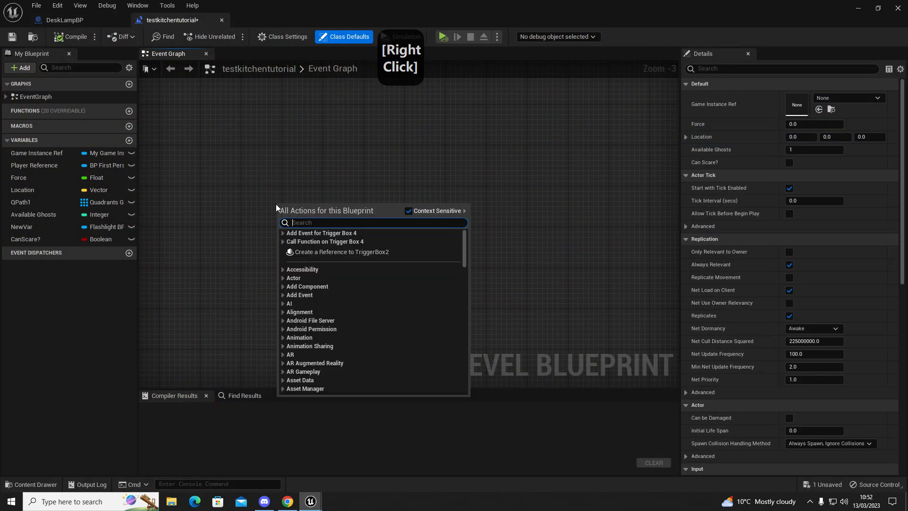
click(260, 168)
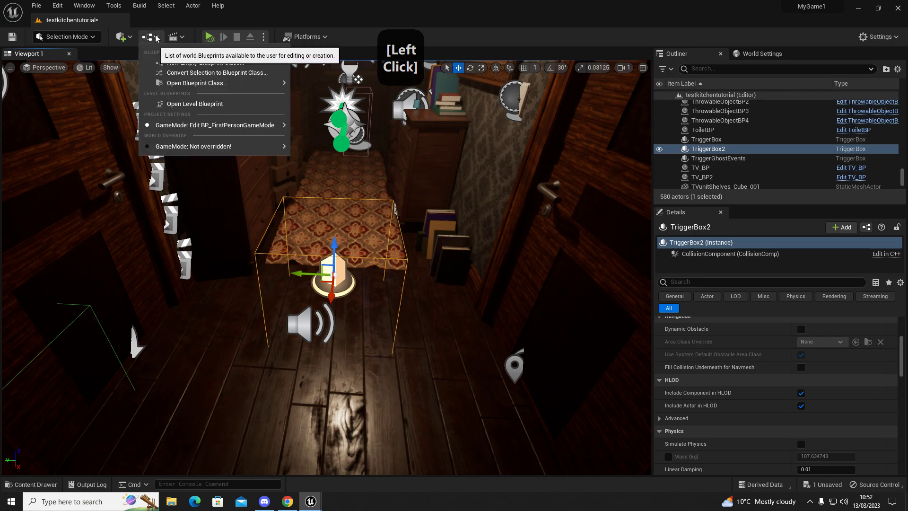
click(198, 104)
Step: Add an On Actor Begin Overlap event for TriggerBox2 to the level graph
right_click(351, 197)
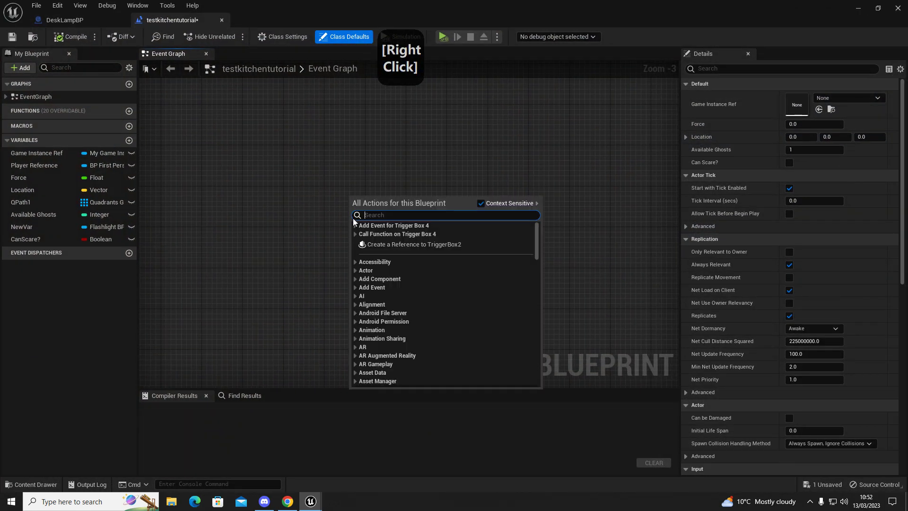
click(358, 226)
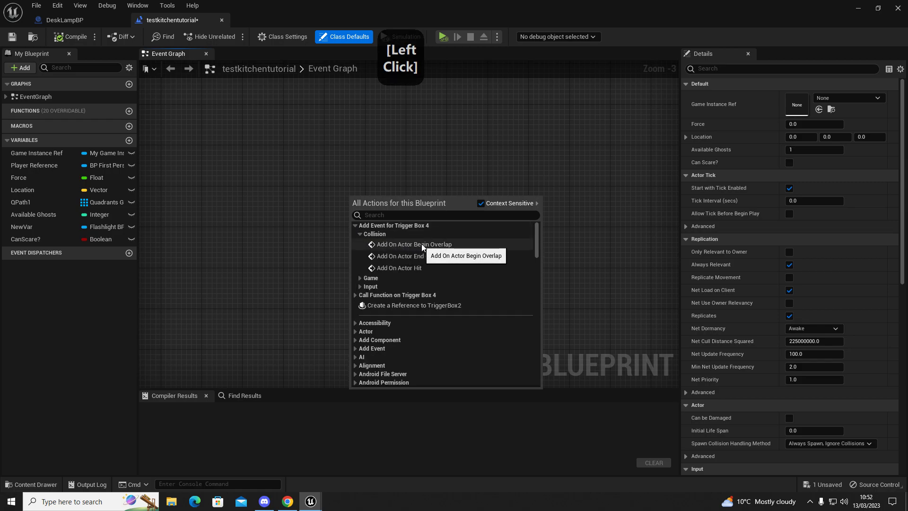
click(410, 231)
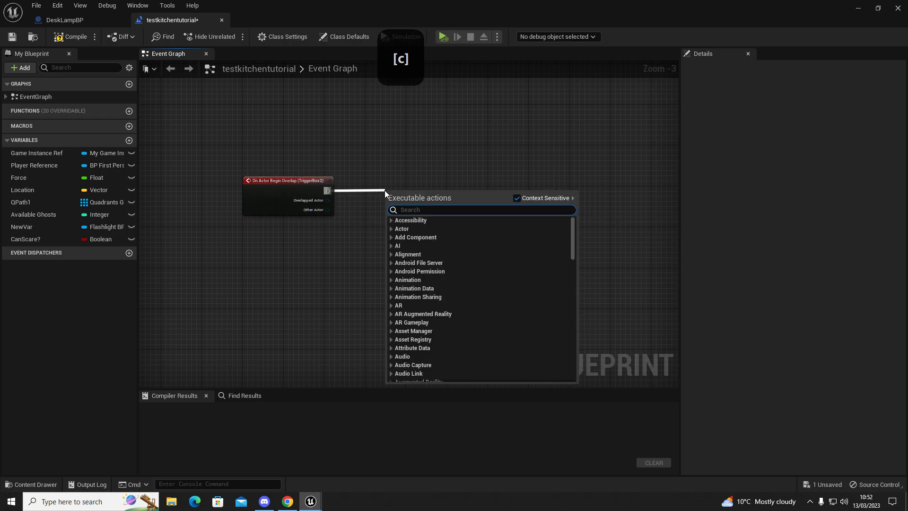
Step: Feed the overlap event into a Cast To BP_FirstPersonCharacter node
key(space)
key(space)
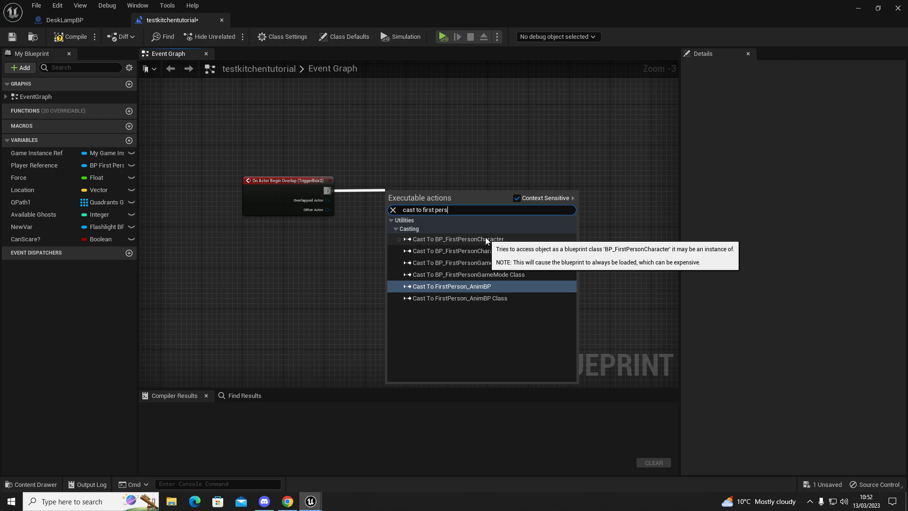
click(488, 239)
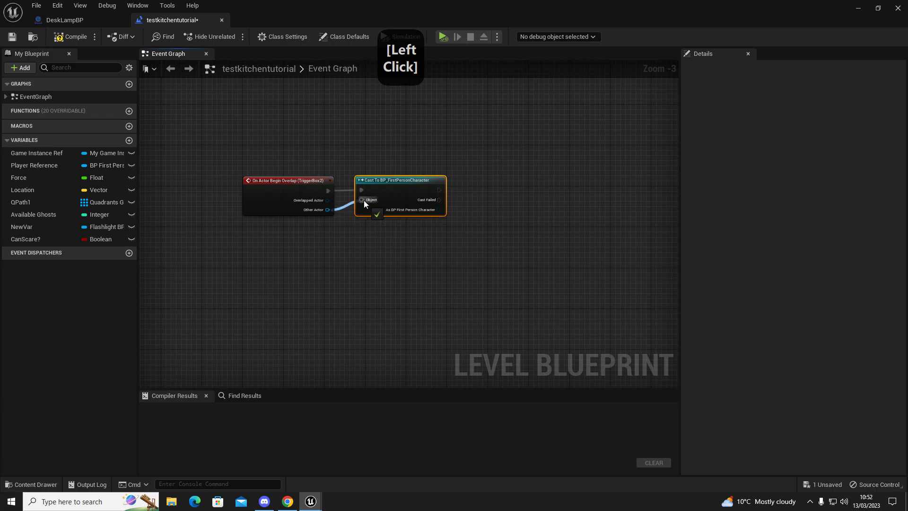
Step: Place a Branch node in the graph with the B shortcut
right_click(411, 246)
key(b)
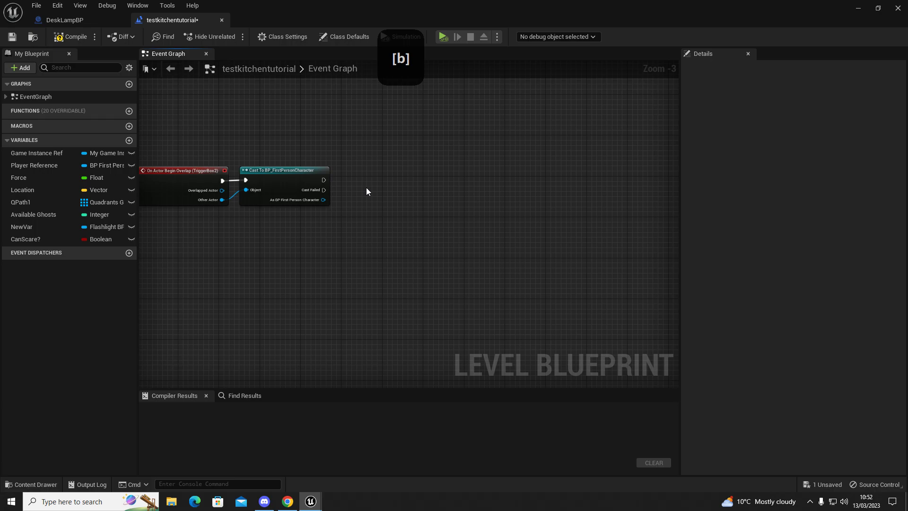
click(372, 187)
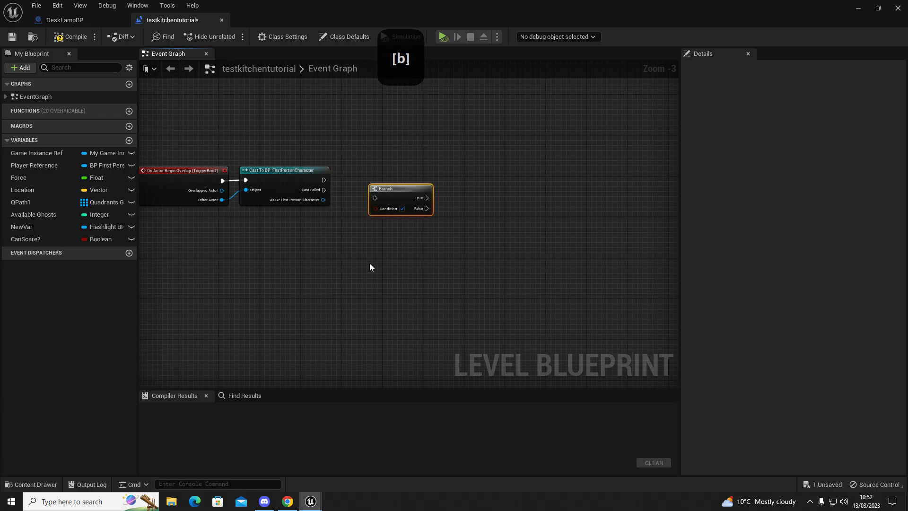
Step: Wire the cast's success exec output into the Branch and return to the level editor
click(363, 171)
right_click(374, 251)
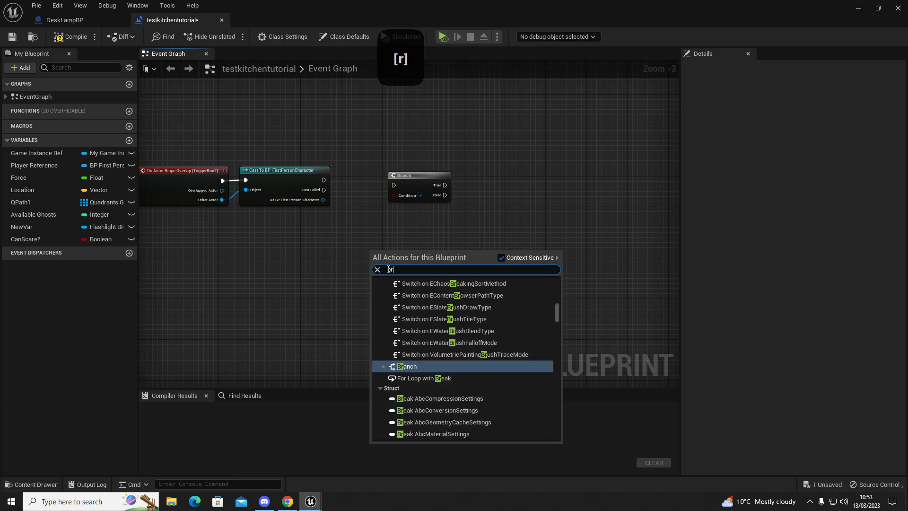
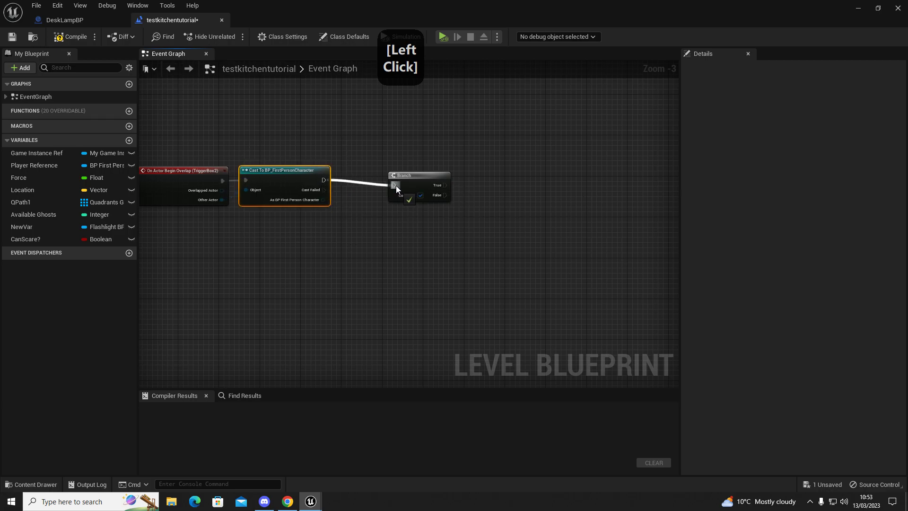
right_click(303, 143)
click(197, 121)
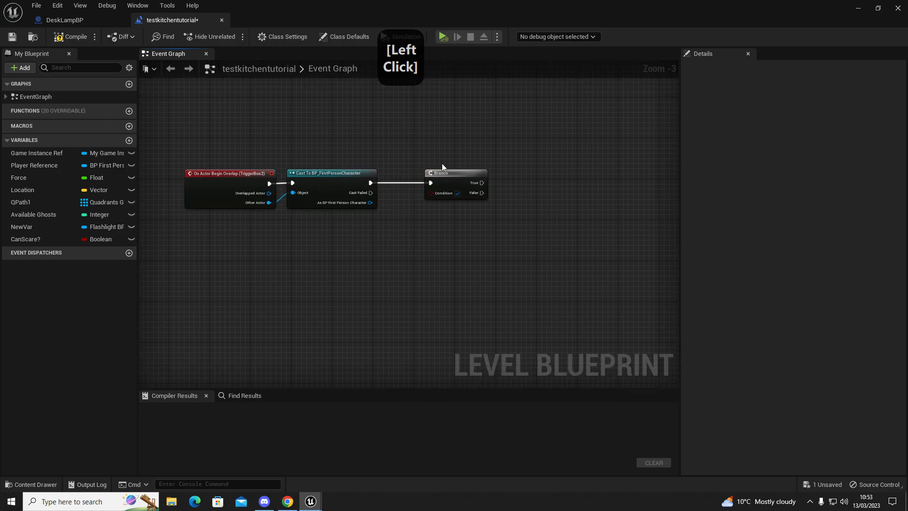
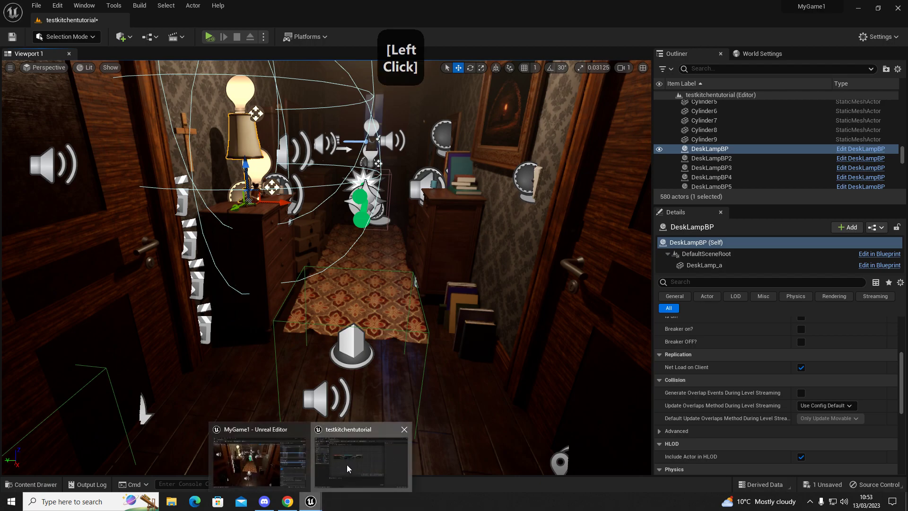
Step: Create a DeskLampBP reference feeding a Get Is on? getter in the level graph
right_click(327, 289)
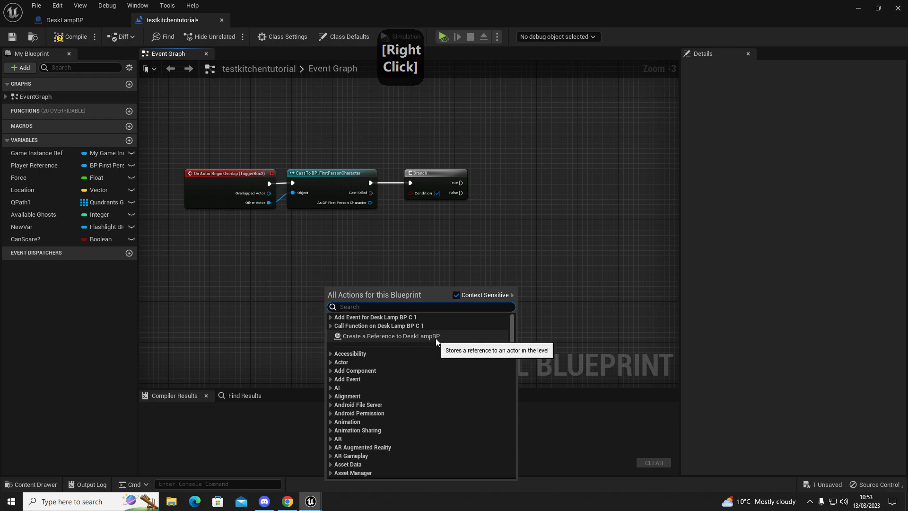
click(438, 339)
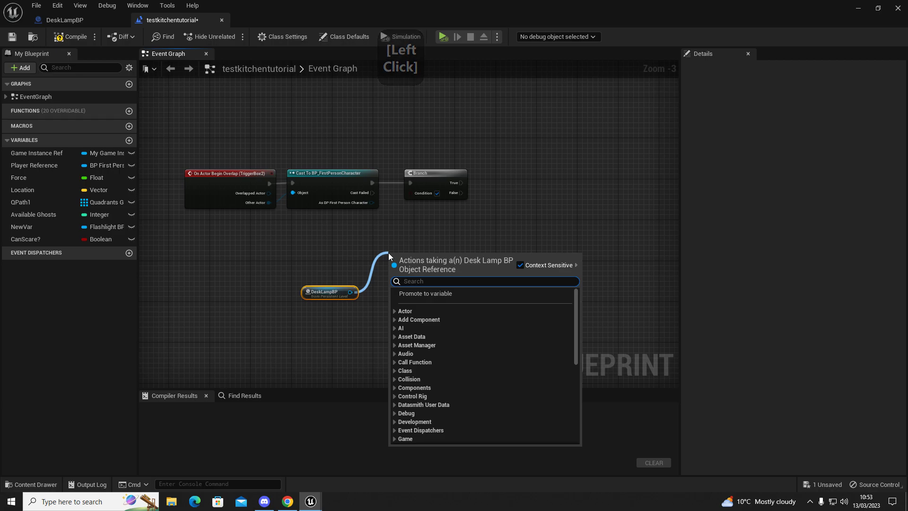
key(s)
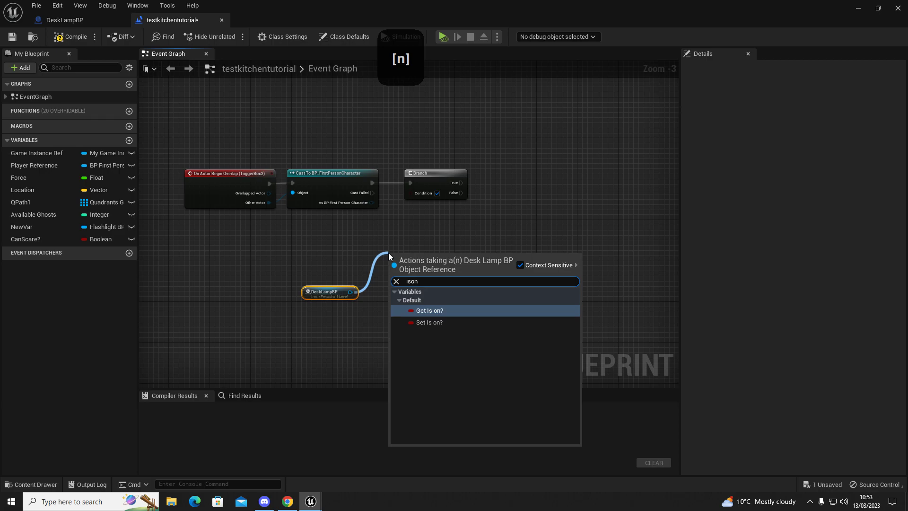
click(463, 309)
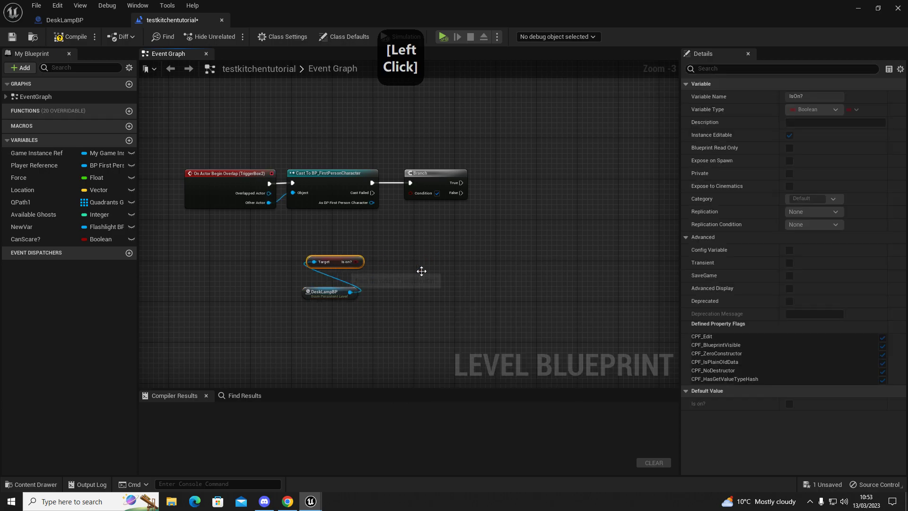
click(84, 26)
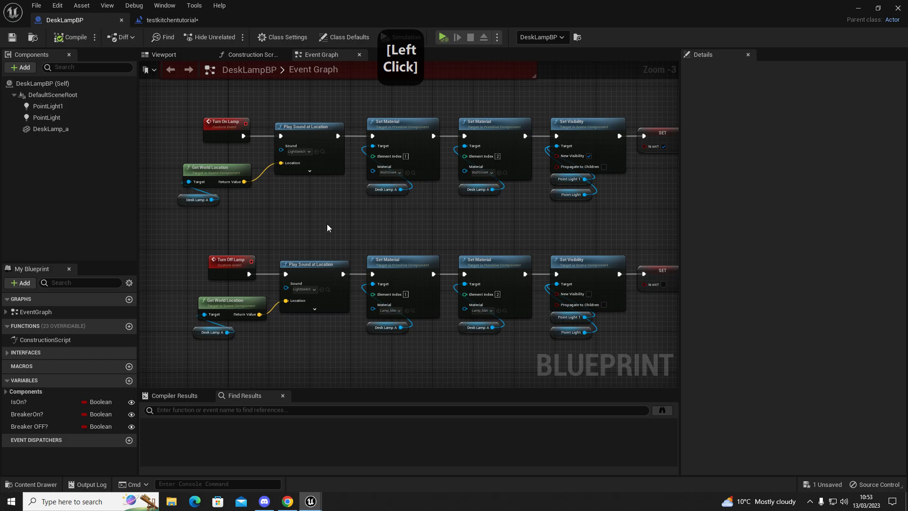
Step: Inspect DeskLampBP's Is on? SET nodes, then return to the testkitchentutorial level graph
right_click(308, 221)
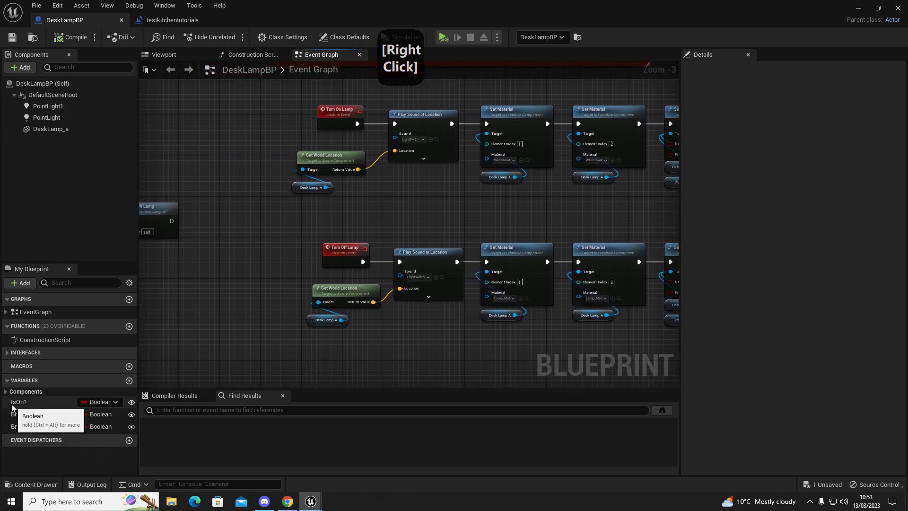
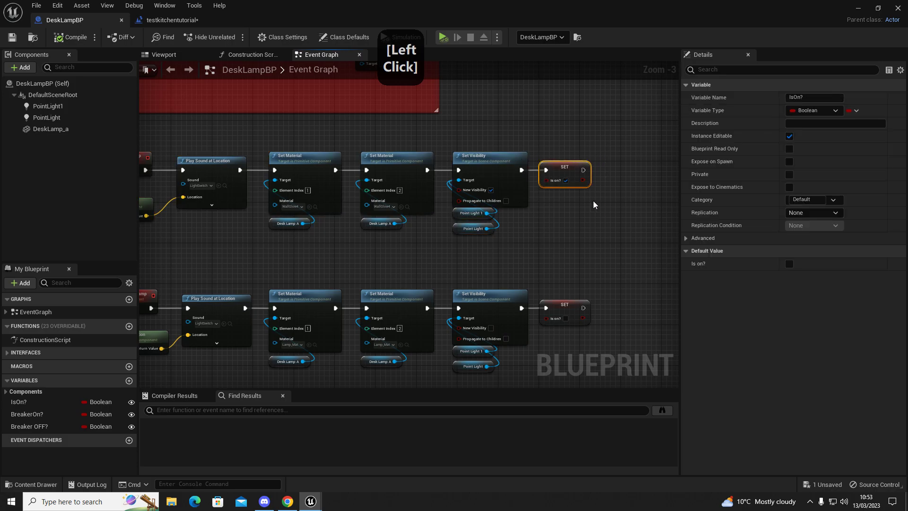
right_click(340, 248)
click(252, 217)
right_click(586, 359)
click(355, 206)
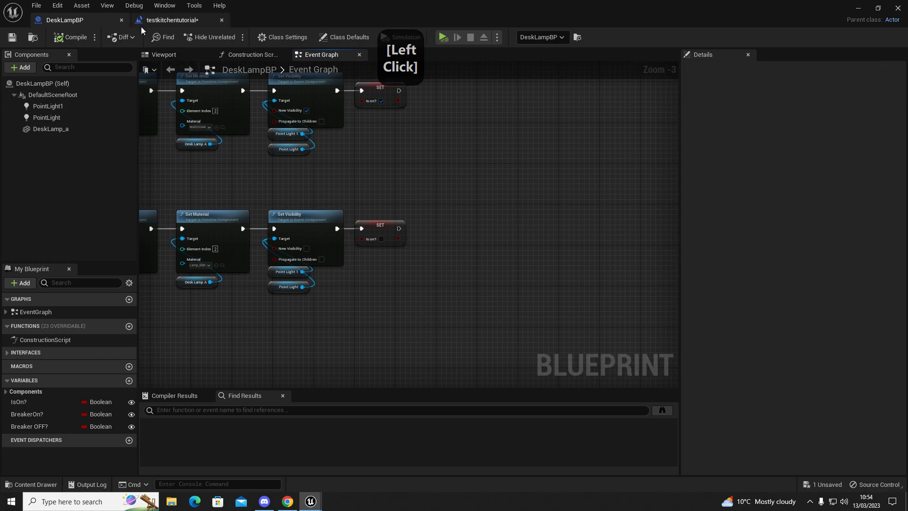
Step: Connect the lamp's Is on? value to the Branch Condition and spread the nodes apart
click(172, 22)
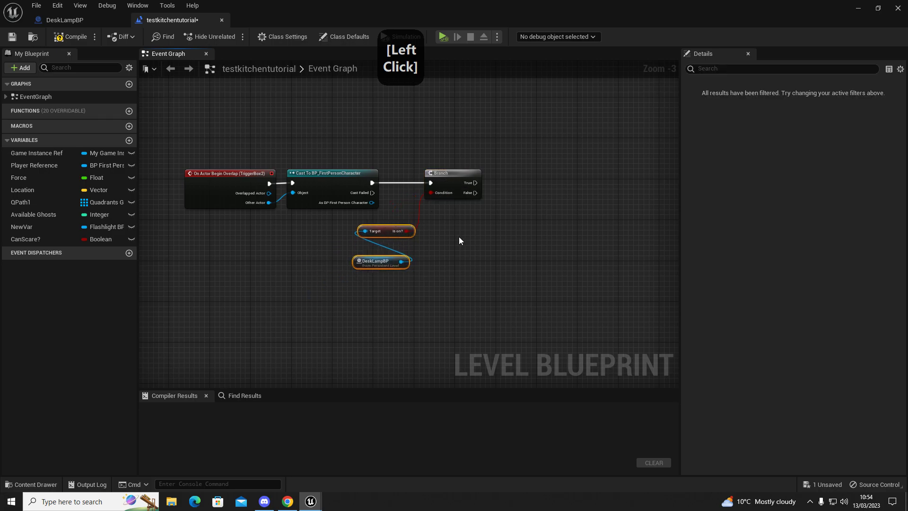
right_click(476, 240)
click(326, 254)
right_click(314, 256)
click(425, 271)
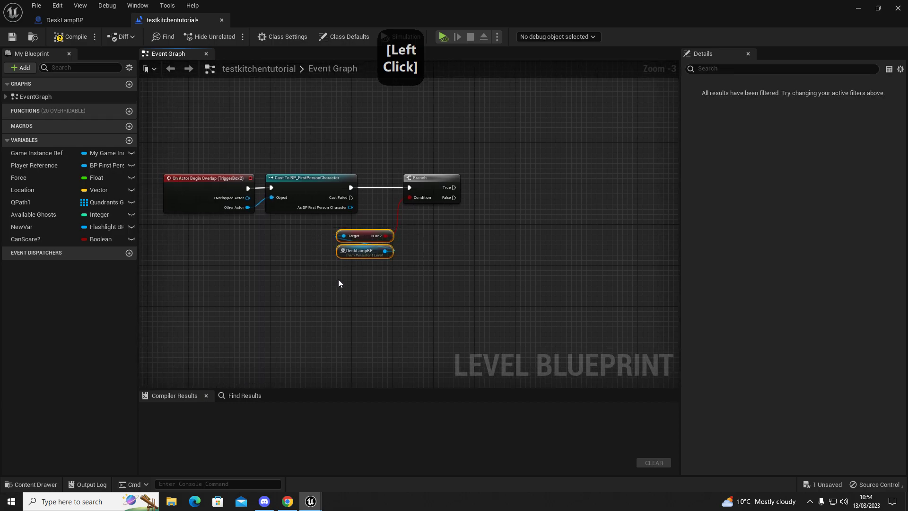
click(192, 130)
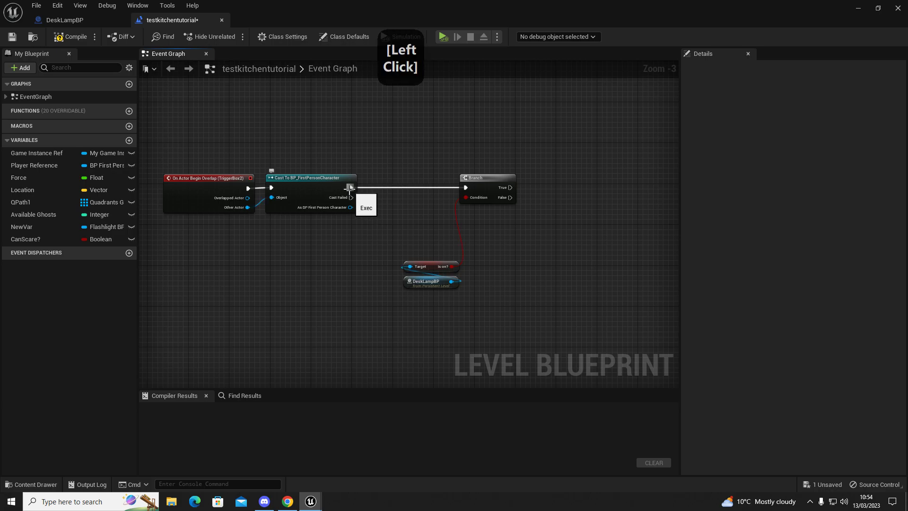
Step: Add a Do Once node between the BP_FirstPersonCharacter cast and the Branch
key(d)
key(space)
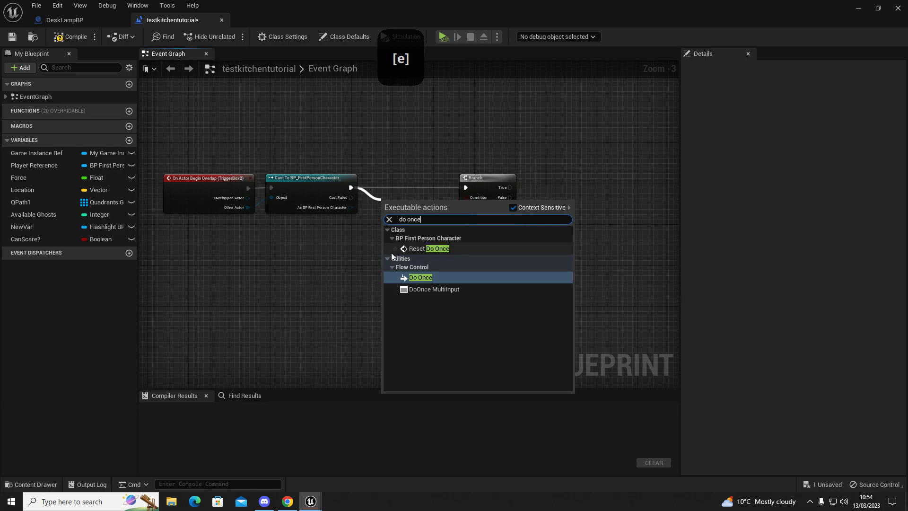
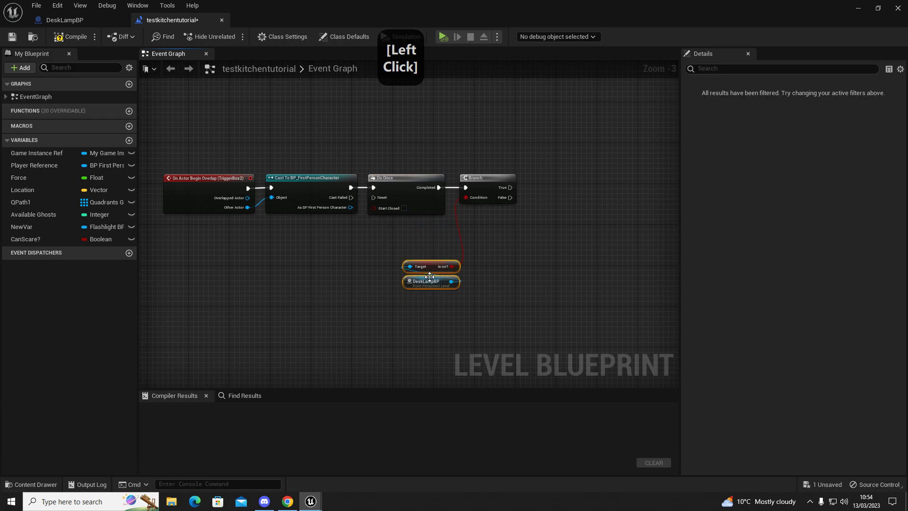
right_click(487, 264)
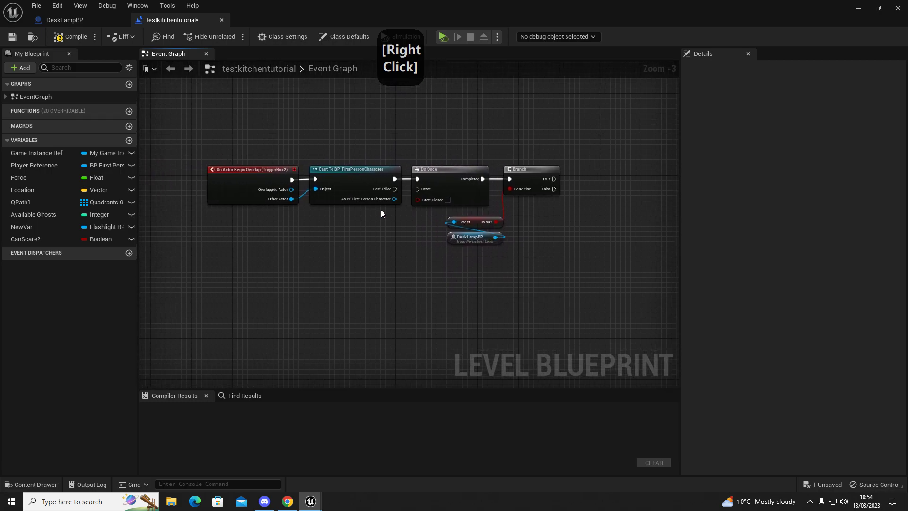
click(367, 264)
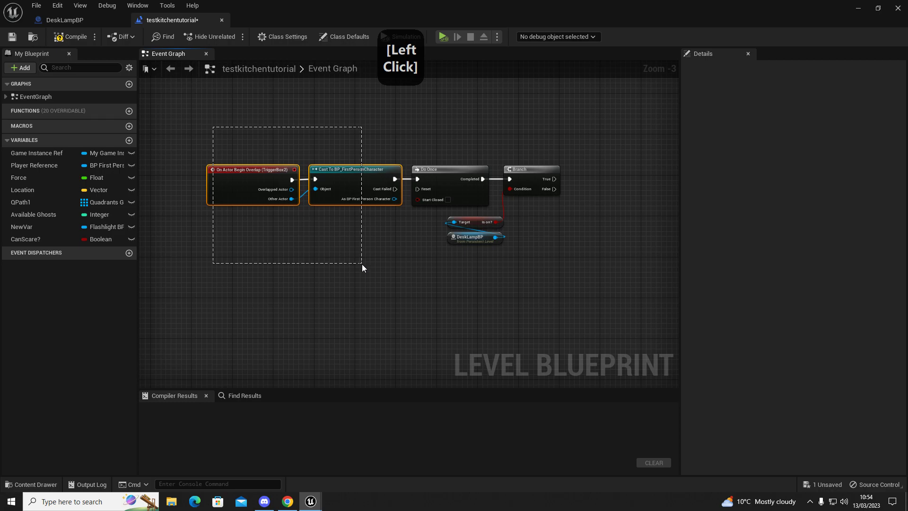
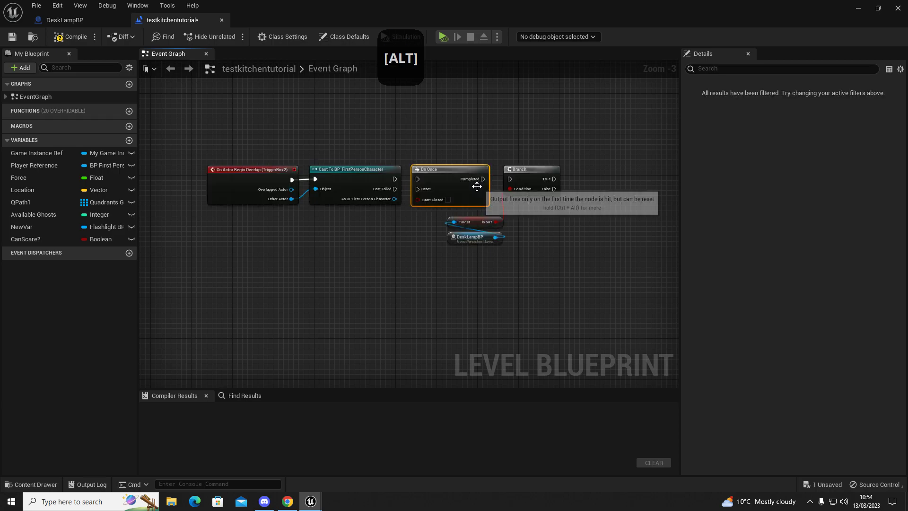
Step: Rewire the cast exec into the Branch and the Branch True output into Do Once
click(454, 184)
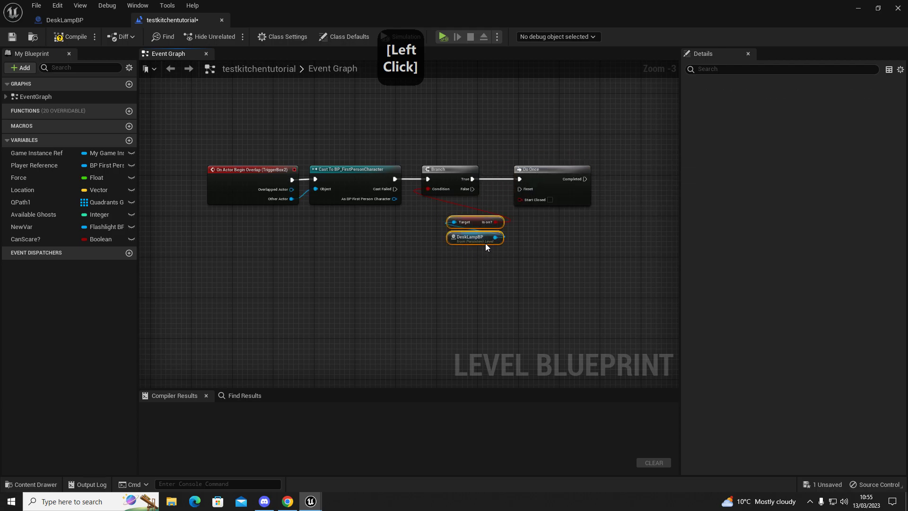
right_click(492, 259)
click(467, 183)
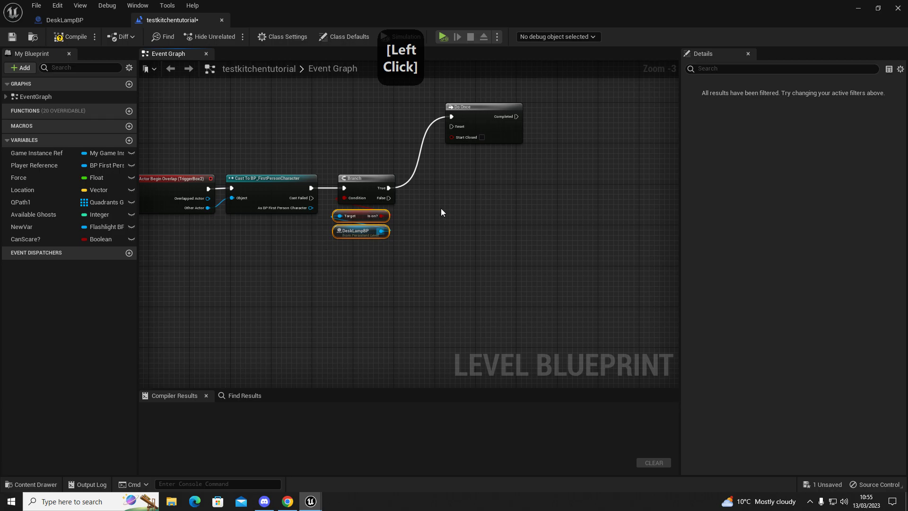
right_click(520, 164)
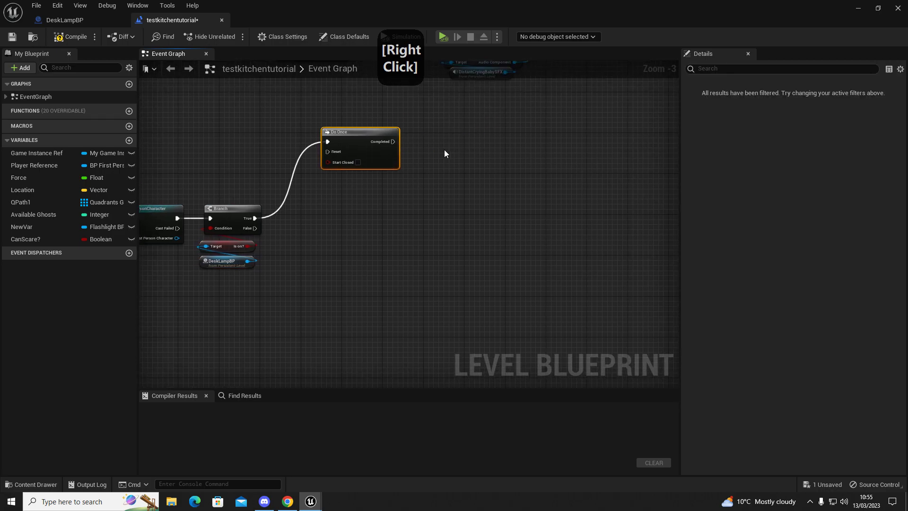
Step: Select all the trigger logic nodes and head back to the level editor to play
click(377, 139)
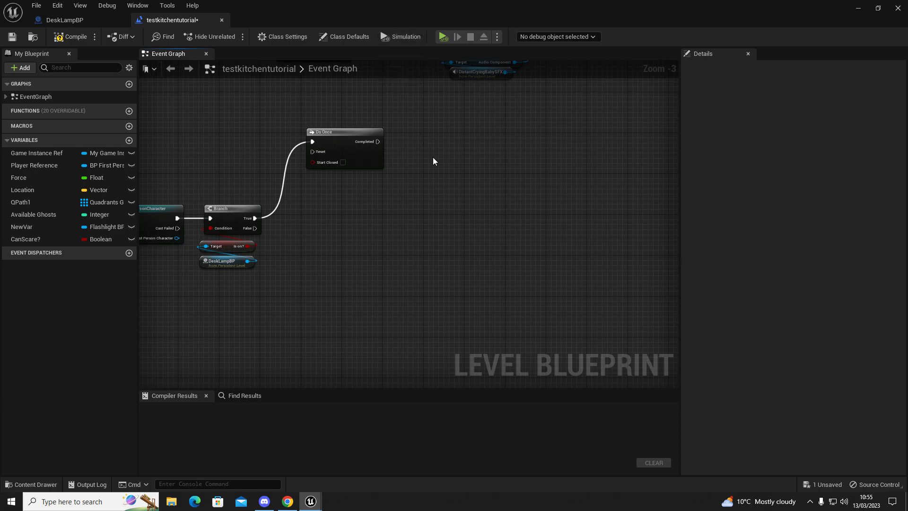
click(308, 188)
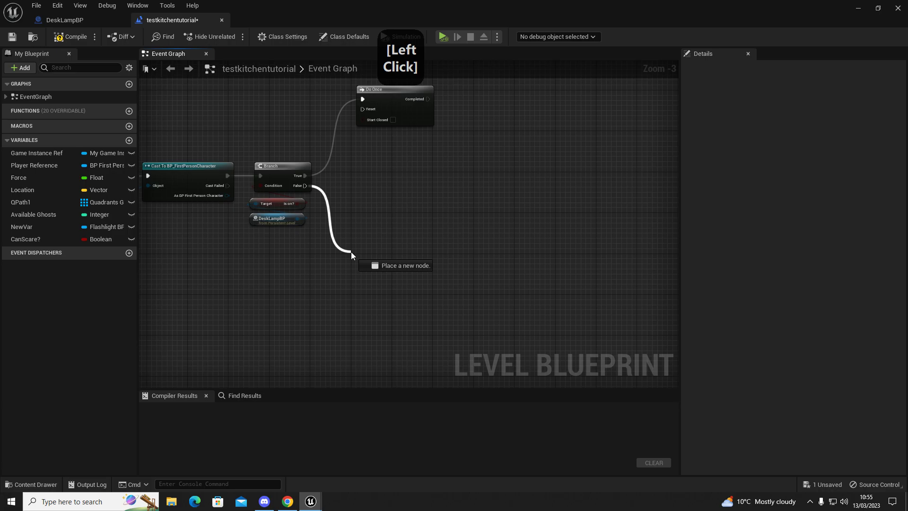
right_click(362, 162)
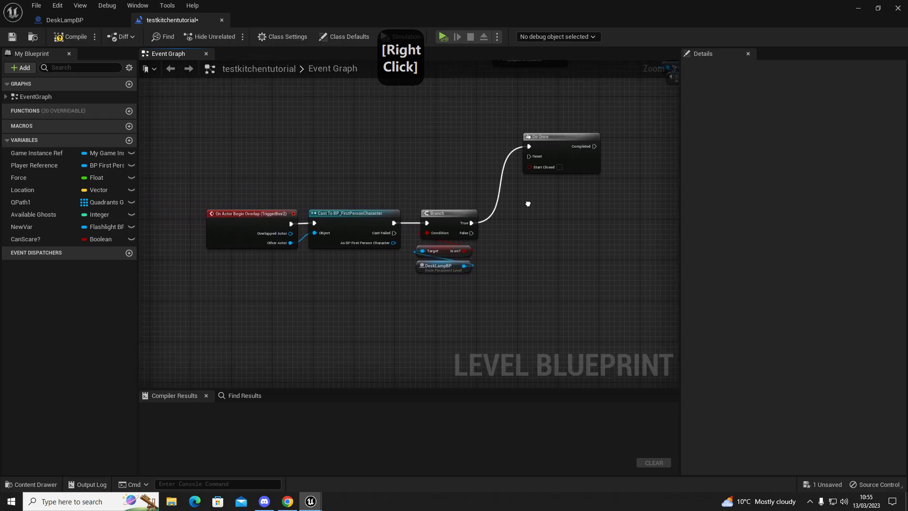
click(207, 117)
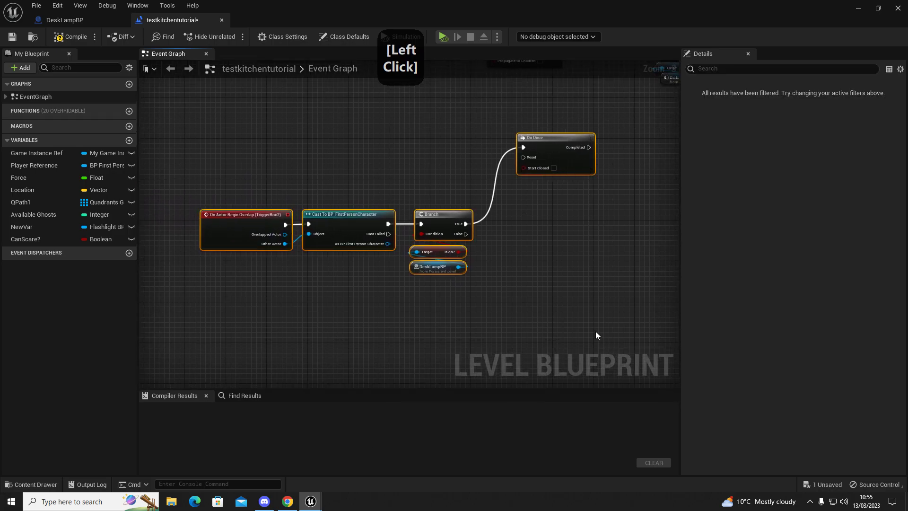
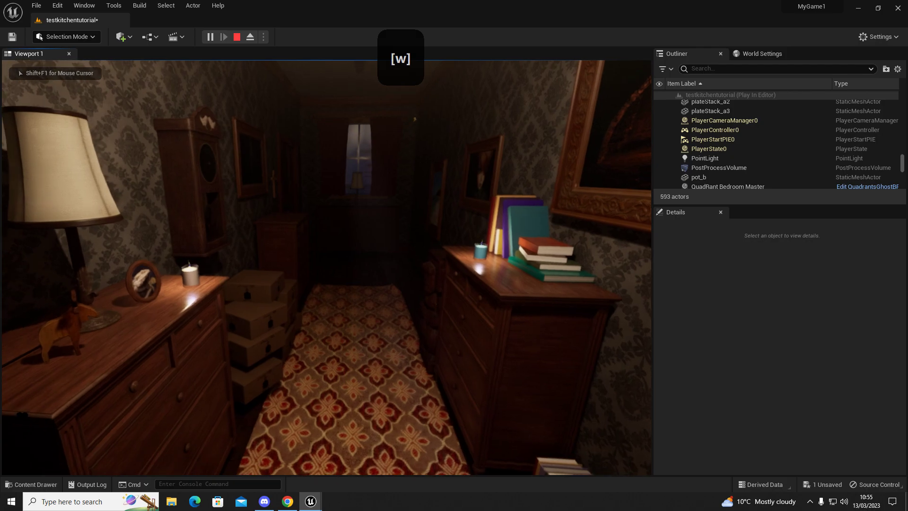
Step: Playtest the bedroom level walking with WASD, then stop with Escape
key(s)
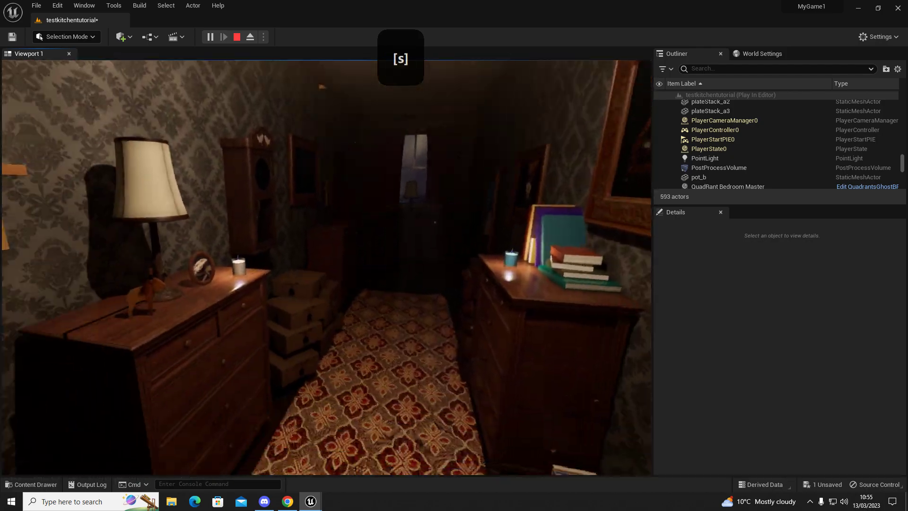
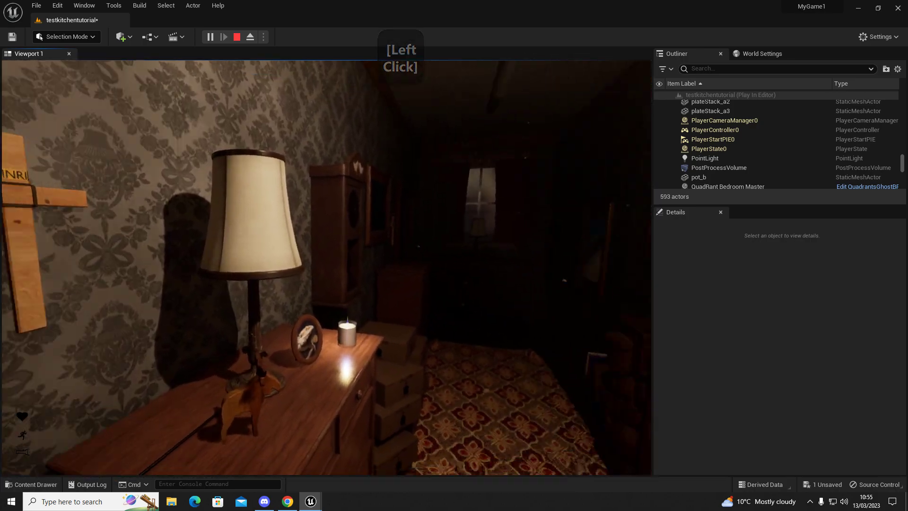
key(s)
key(w)
key(s)
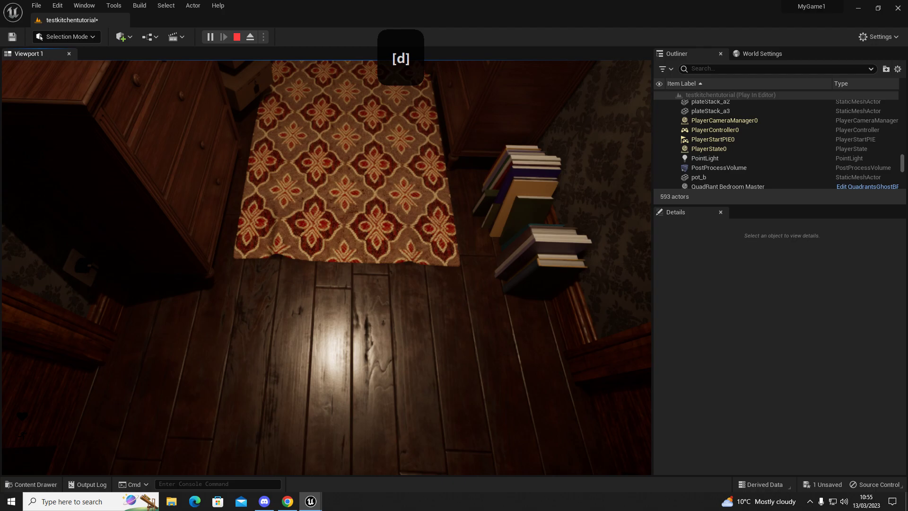
key(w)
key(s)
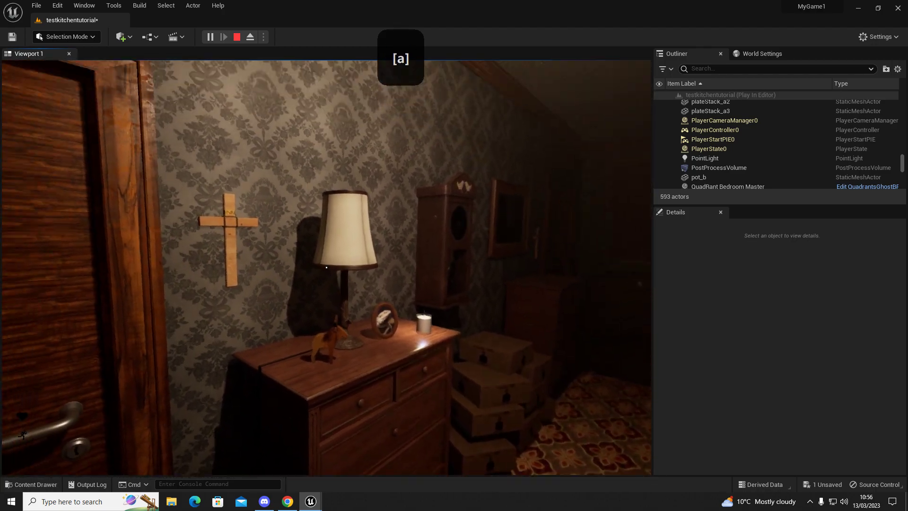
key(s)
key(s)
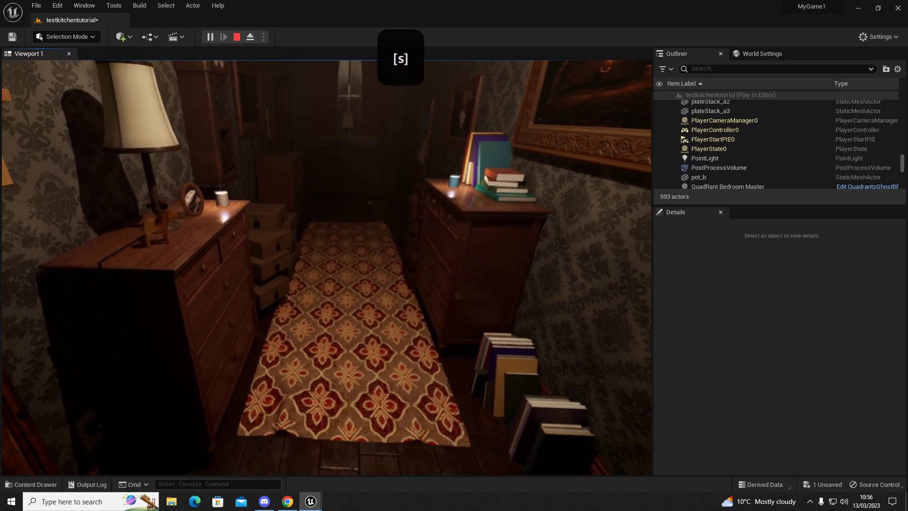
key(d)
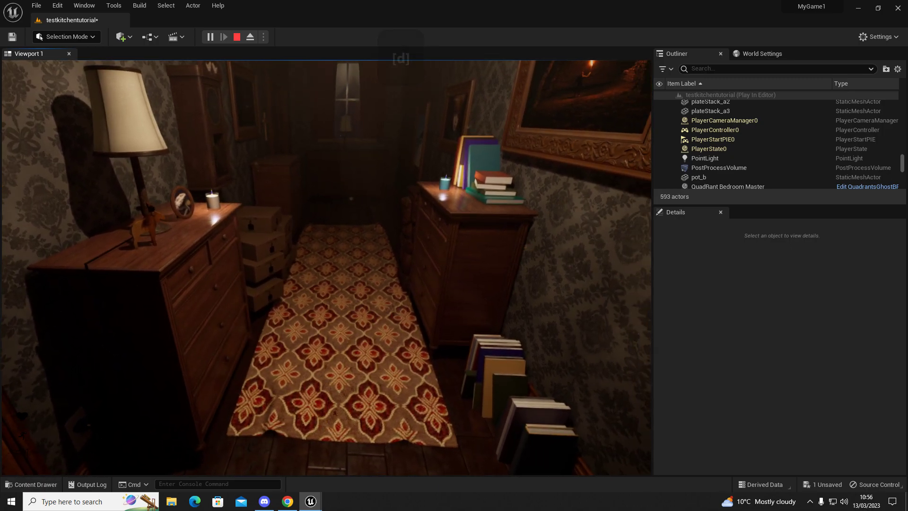
key(Escape)
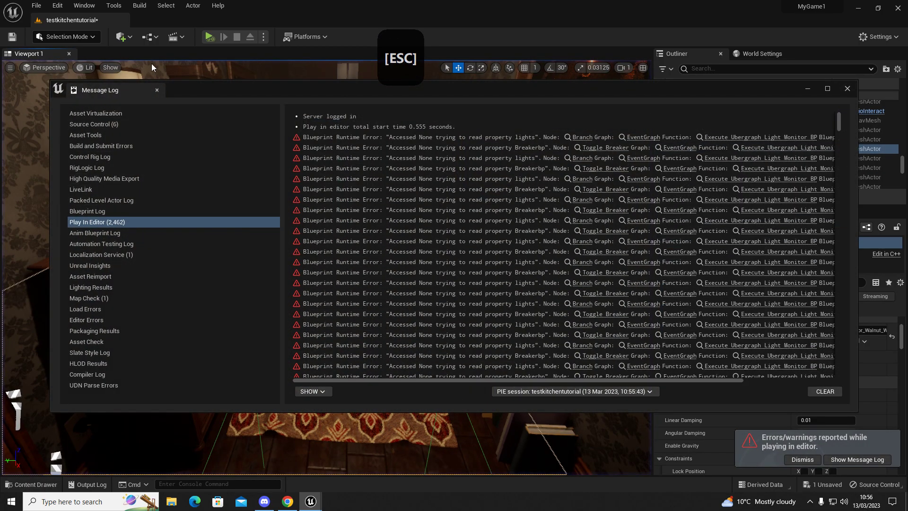
Step: Close the Accessed None error log and return to the level blueprint graph
click(161, 92)
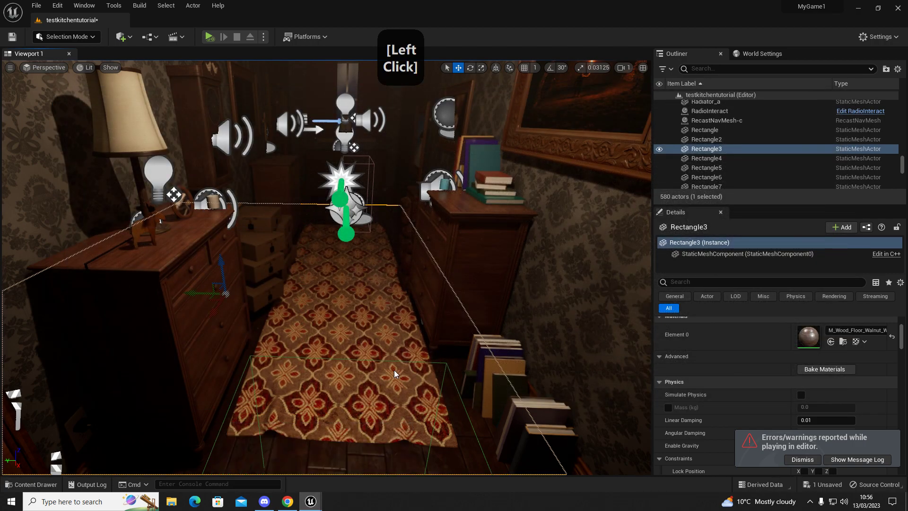
right_click(546, 257)
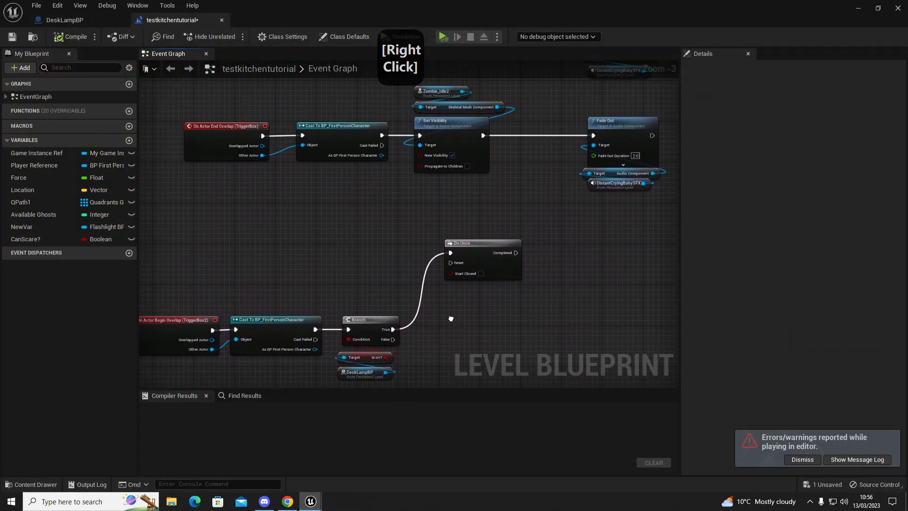
click(253, 141)
right_click(534, 335)
click(345, 157)
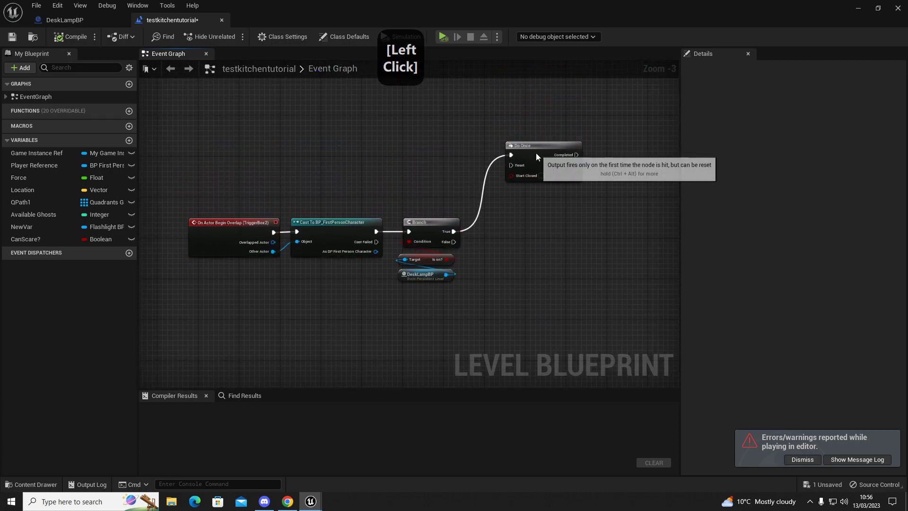
right_click(495, 247)
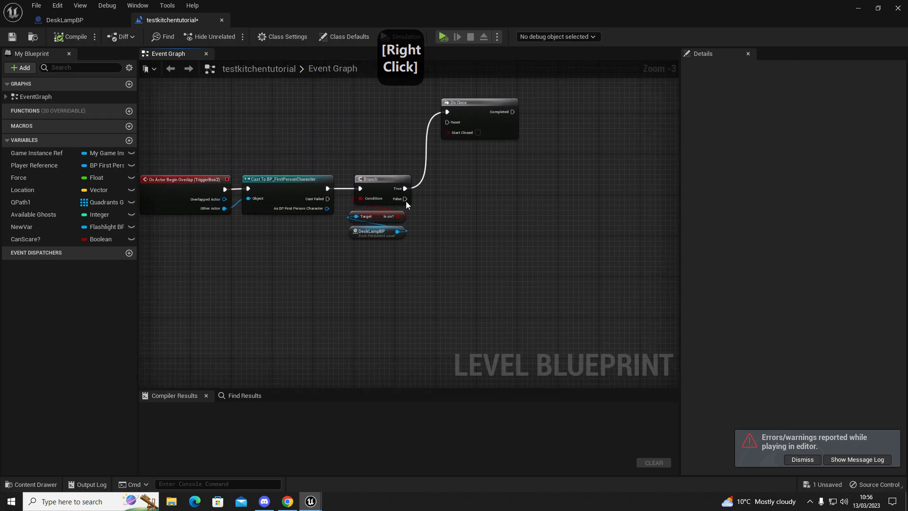
click(411, 197)
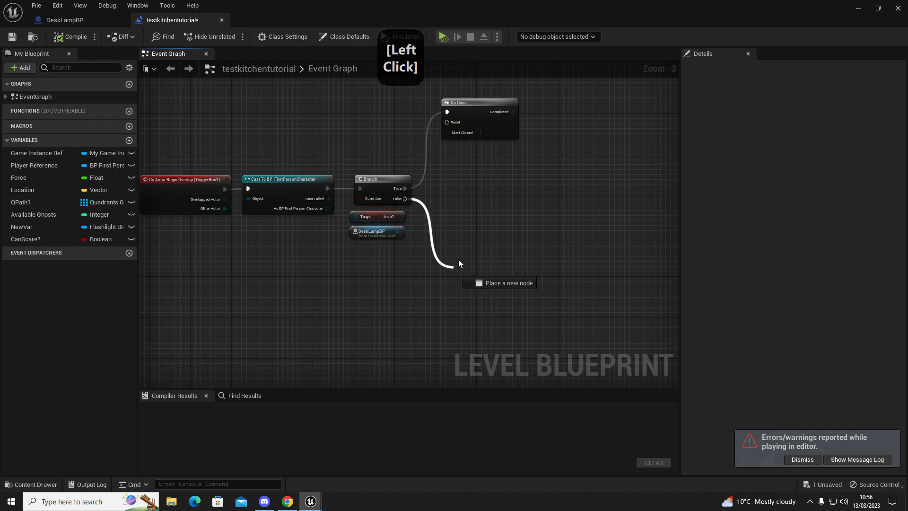
right_click(531, 163)
click(307, 132)
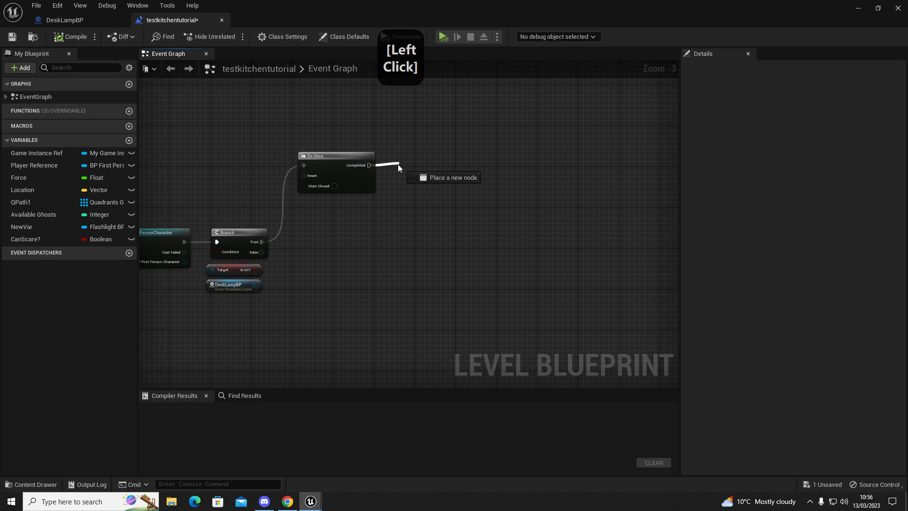
Step: Add a Play Sound at Location node on Do Once's Completed output, leaving the sound unset
key(space)
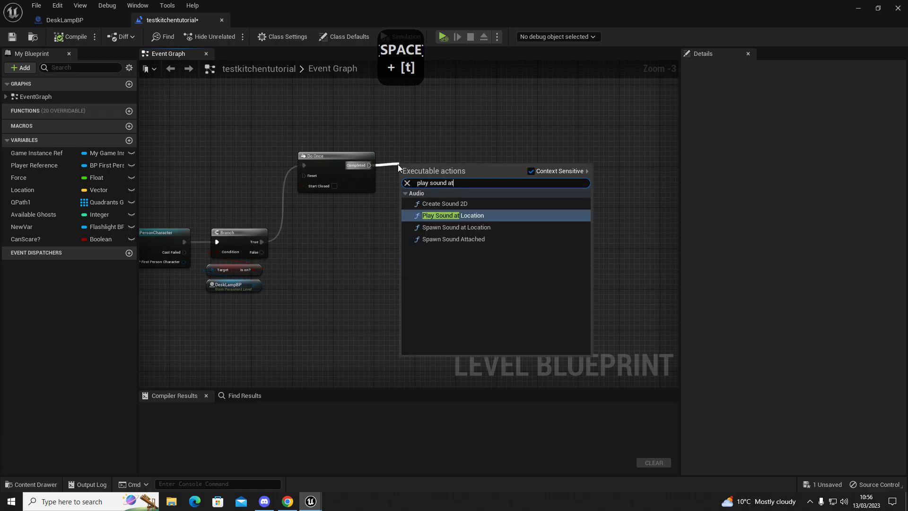
key(Return)
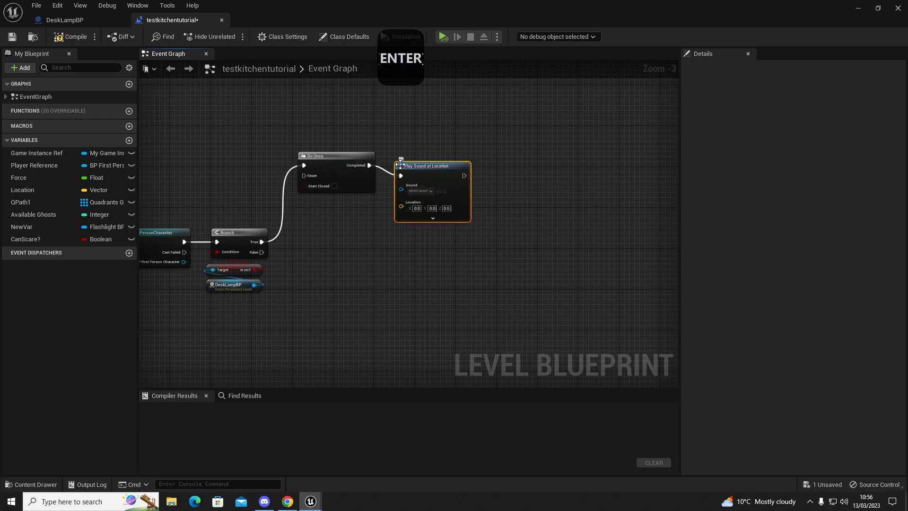
click(429, 176)
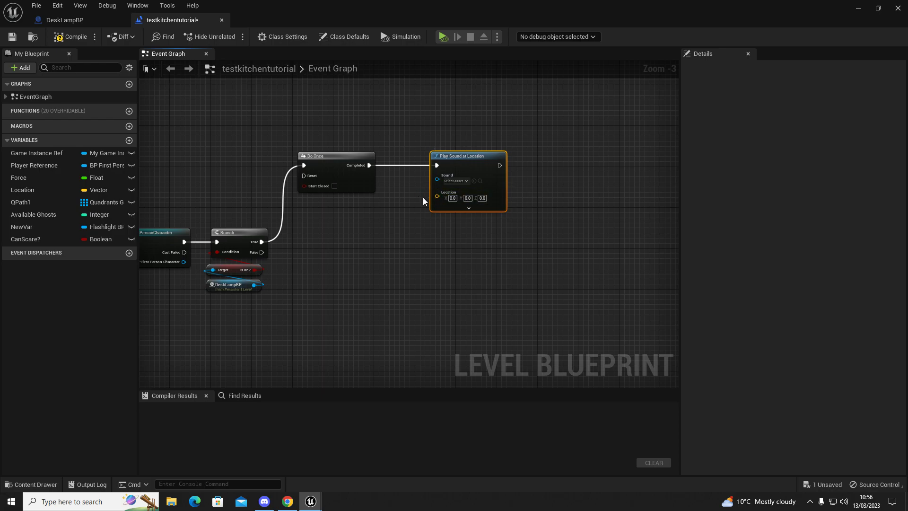
click(439, 196)
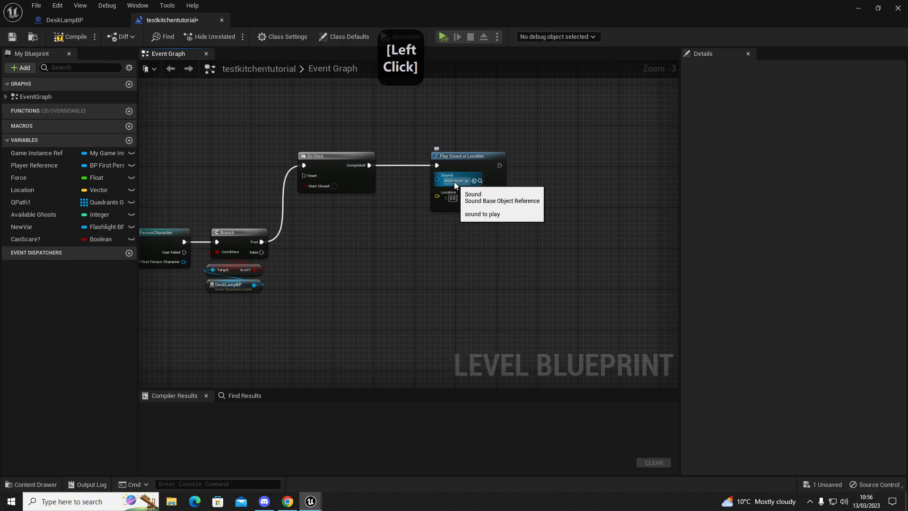
Step: Tidy the graph layout and select the overlap event and cast nodes
right_click(375, 247)
click(388, 115)
right_click(423, 253)
click(402, 187)
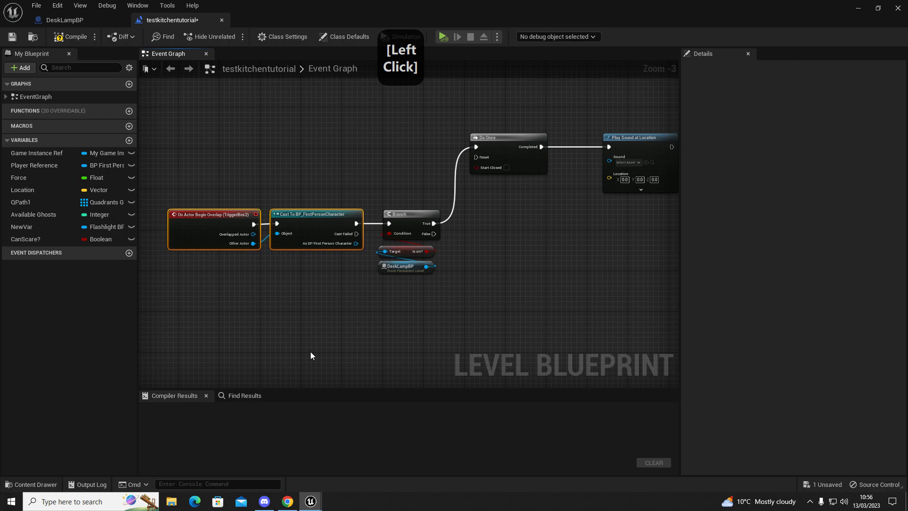